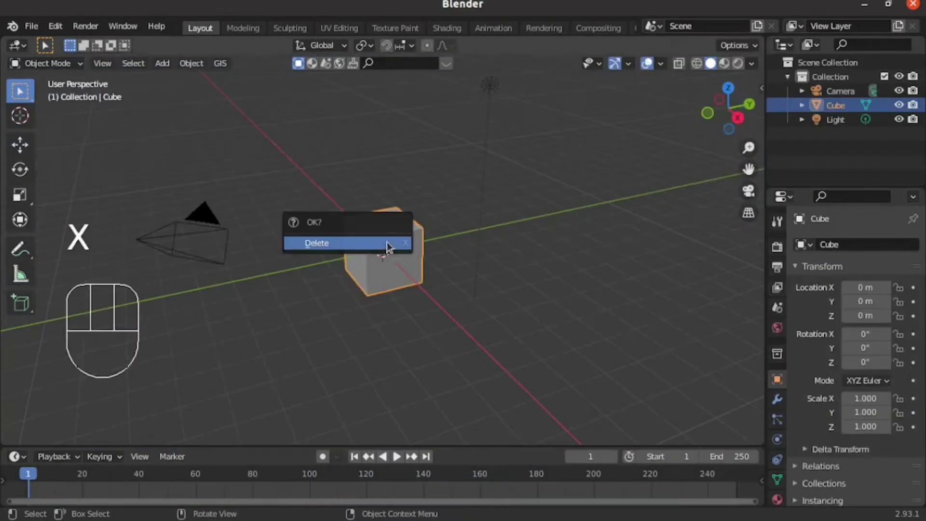
Step: Delete the default cube and add a plane scaled up to about 4.57
key("shift+a")
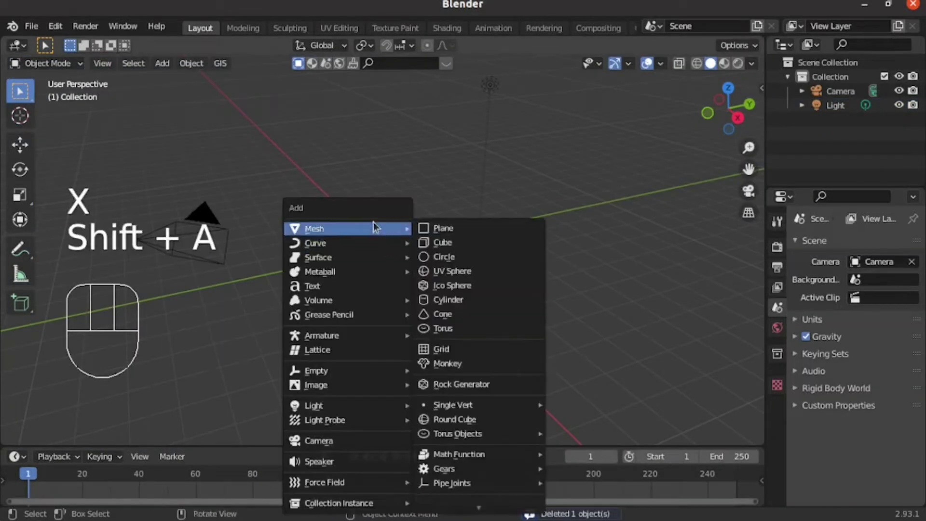
key("s")
key("shift+a")
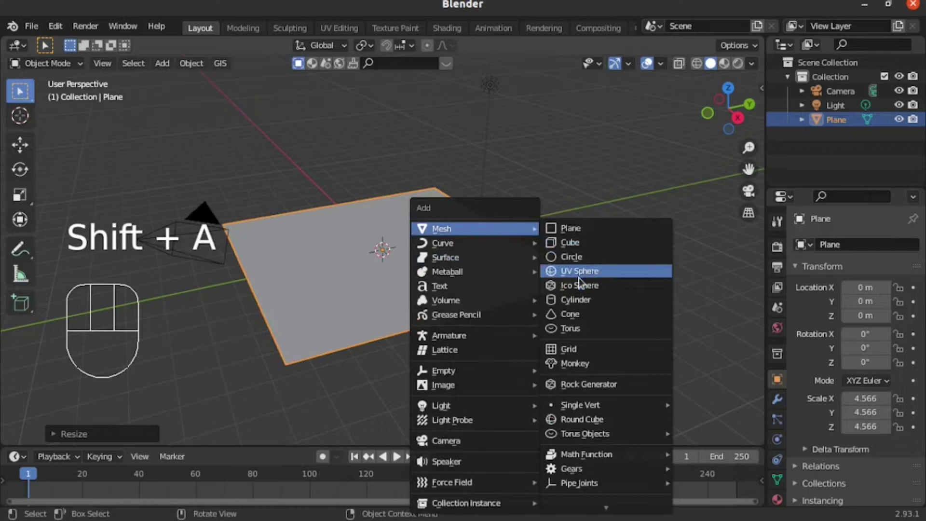
Step: Add a UV sphere raised to Z 1.18 above the plane and shade it smooth
key("g")
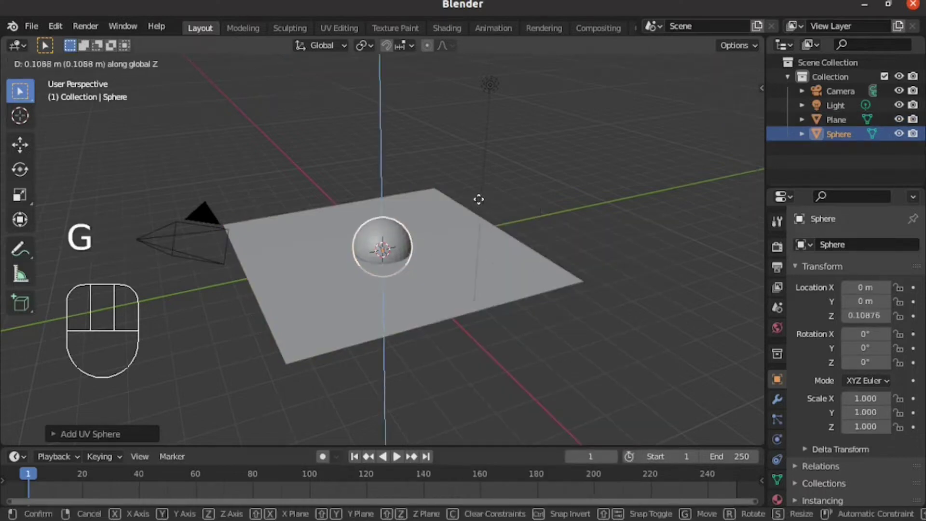
key("KP_0")
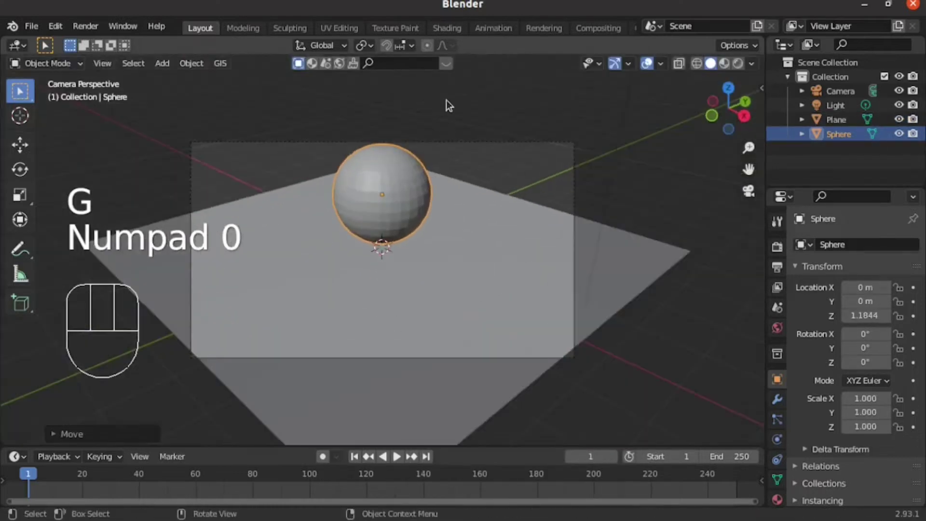
left_click_drag(420, 253, 500, 233)
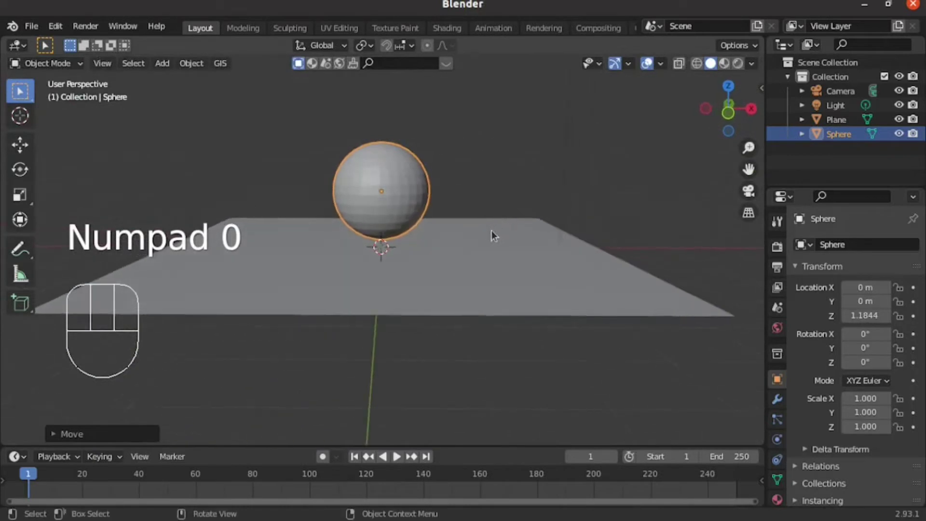
right_click(405, 158)
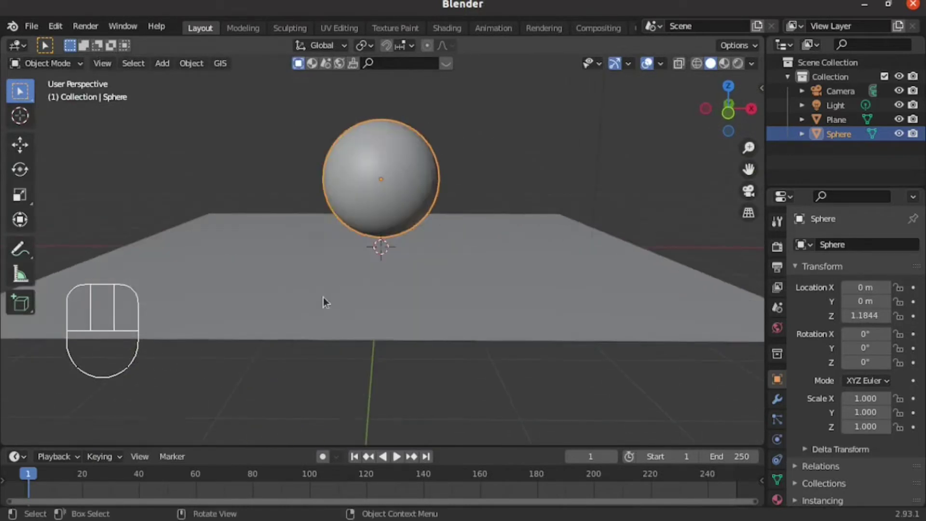
Step: Subdivide the plane's mesh into a dense grid and return to Object Mode
left_click(316, 308)
key("Tab")
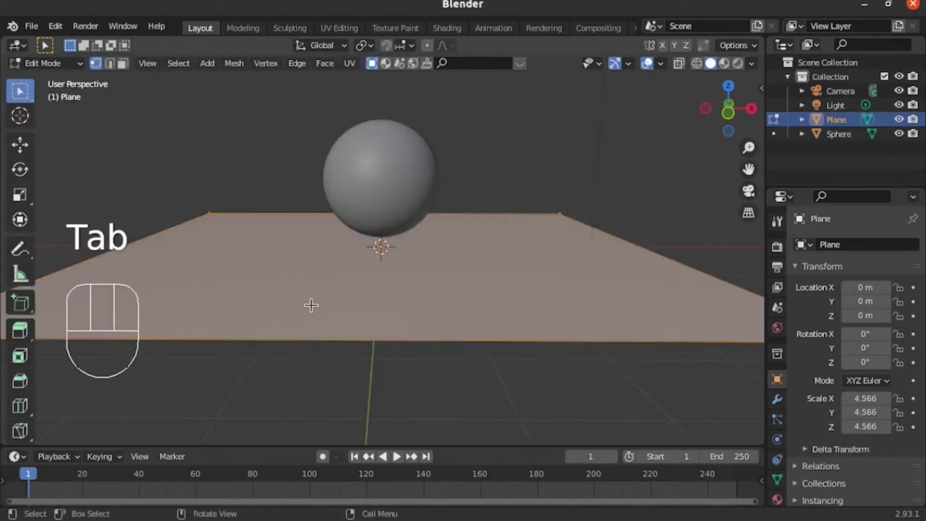
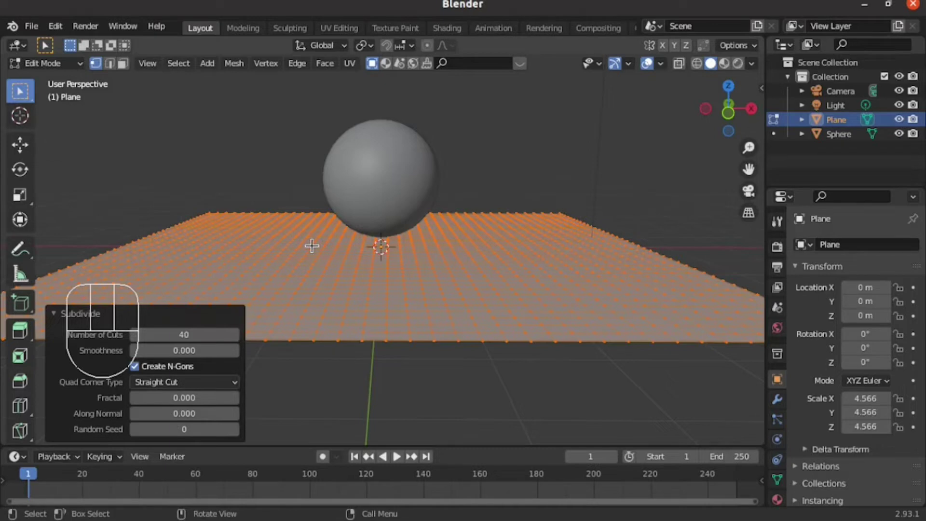
key("Tab")
right_click(285, 235)
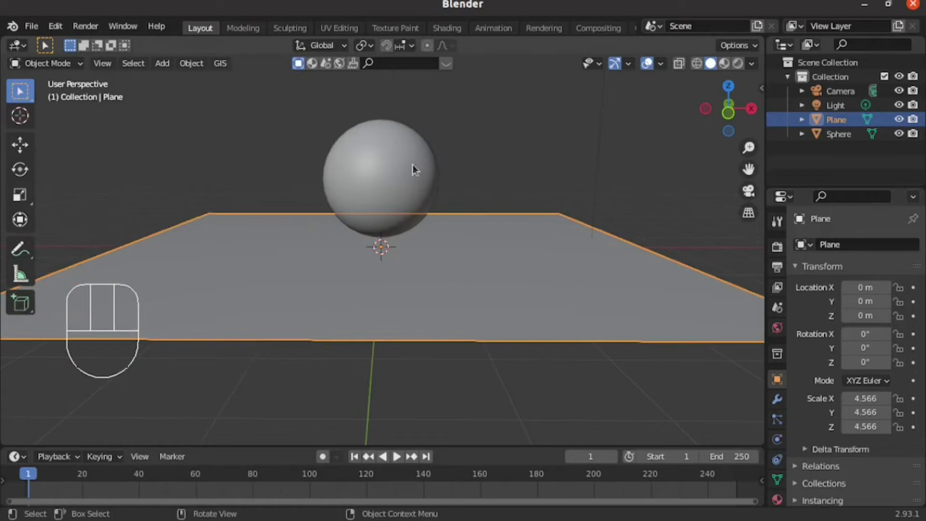
Step: Give the sphere a new Glossy BSDF material and preview it in the viewport
left_click(416, 169)
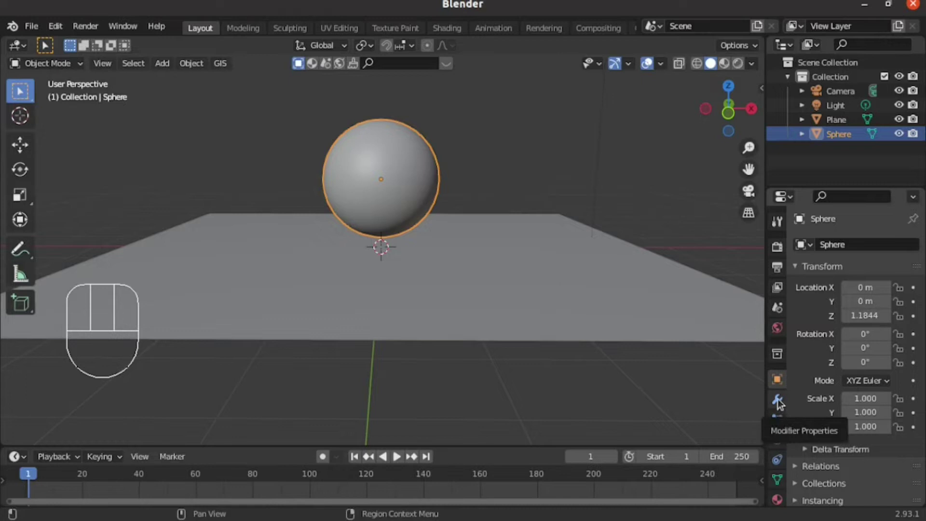
left_click(411, 225)
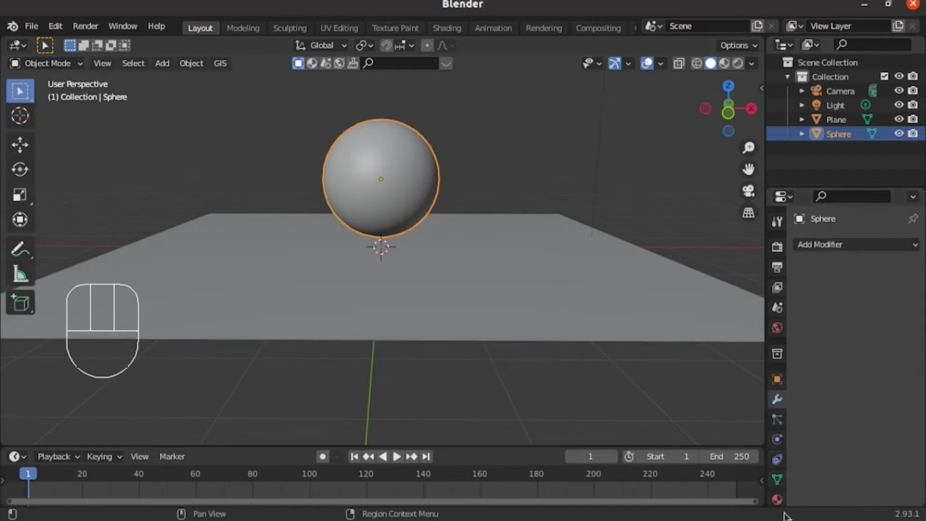
left_click(410, 225)
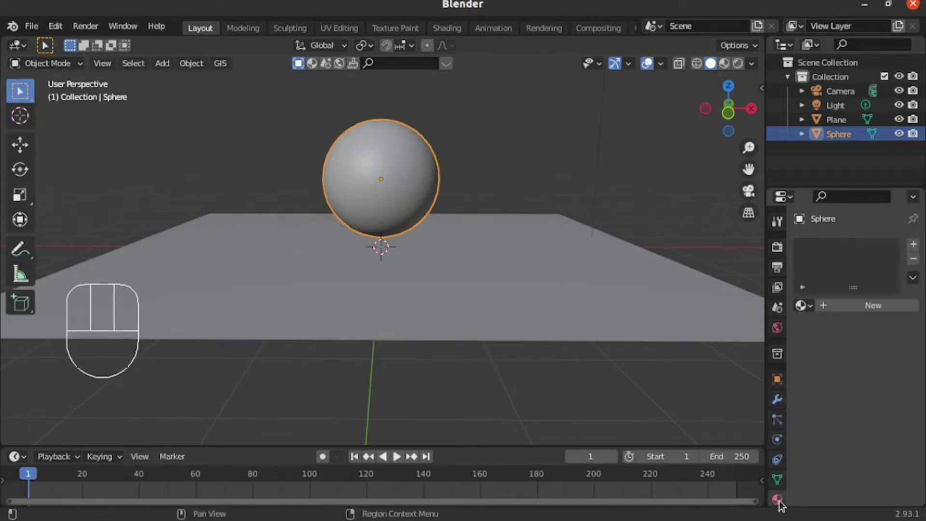
left_click(411, 225)
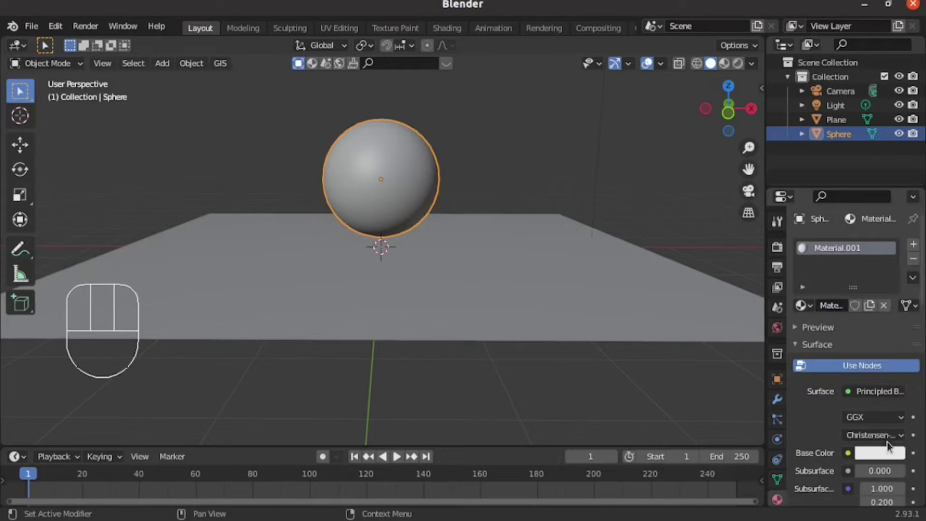
left_click(410, 225)
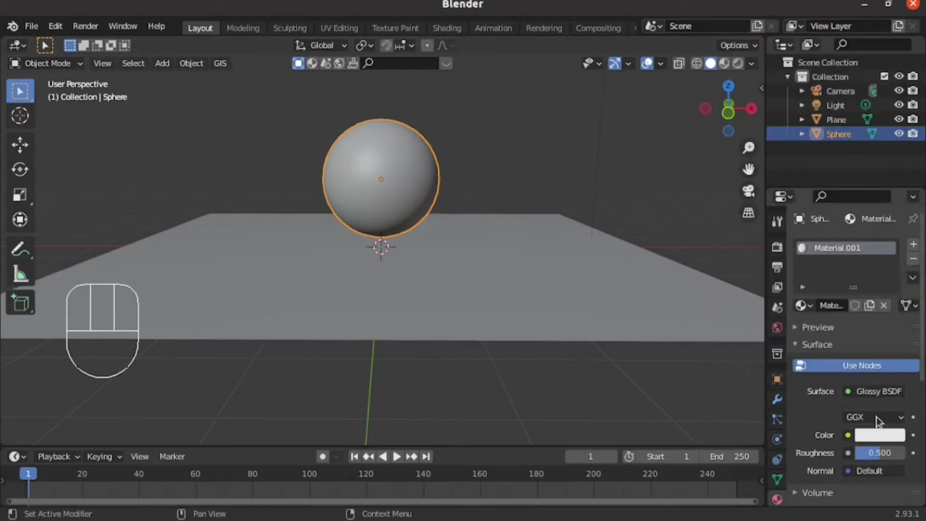
left_click(410, 225)
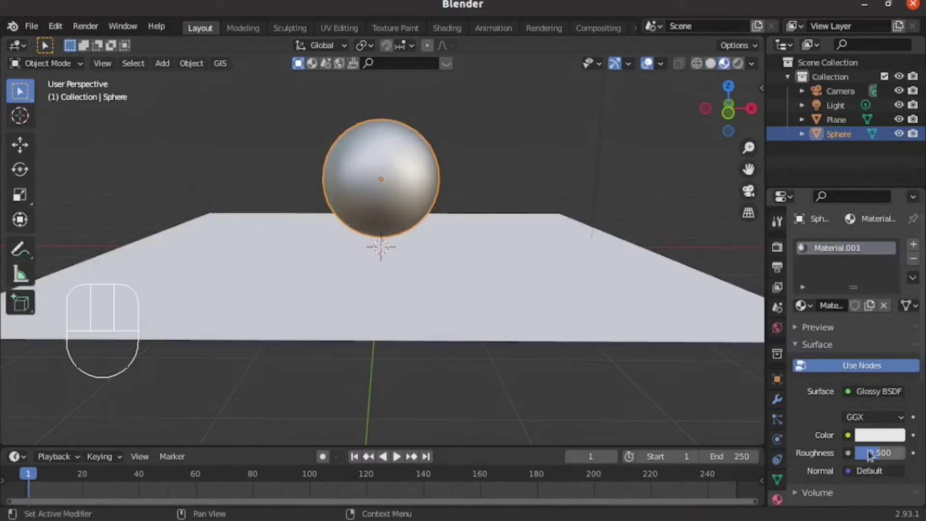
Step: Lower the gloss roughness to 0.289 and pick a yellow gold colour
left_click_drag(881, 451, 865, 483)
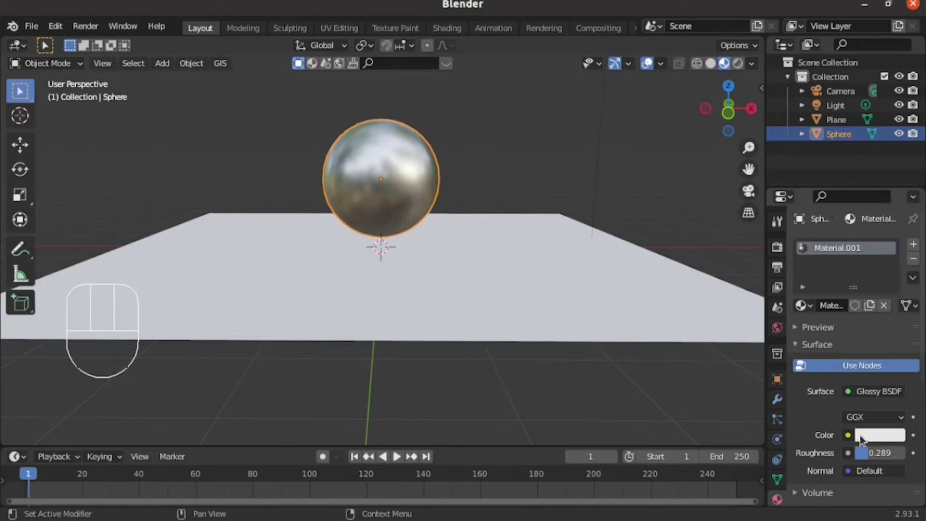
left_click(869, 433)
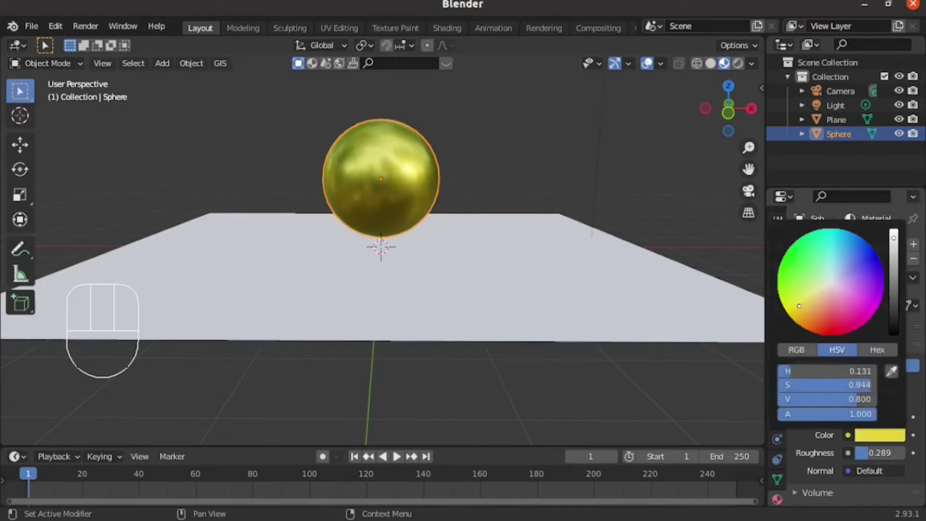
left_click(517, 293)
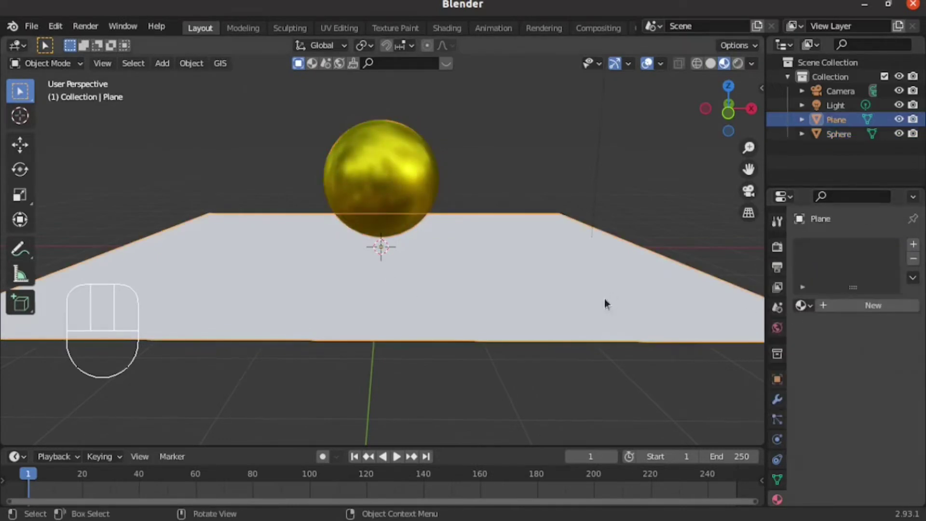
Step: Create a new material, Material.002, for the plane and choose its surface shader
left_click(879, 307)
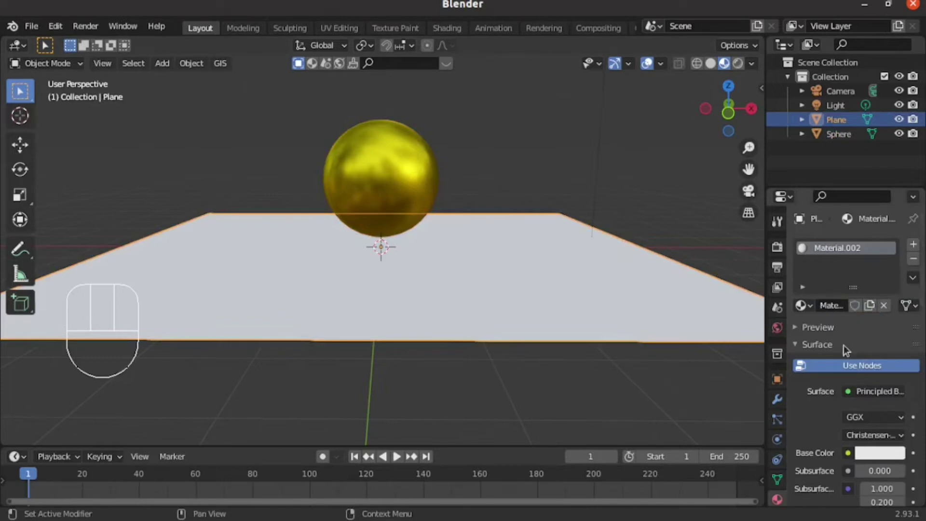
left_click(872, 395)
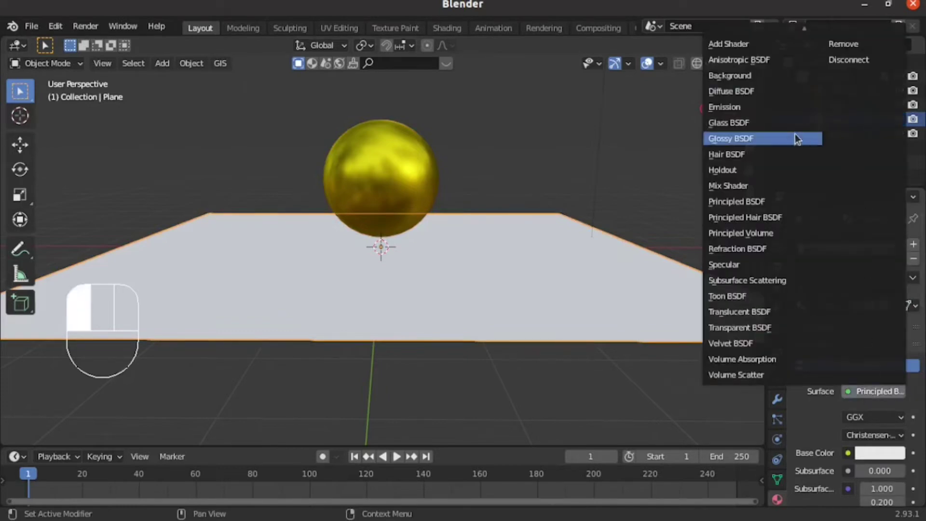
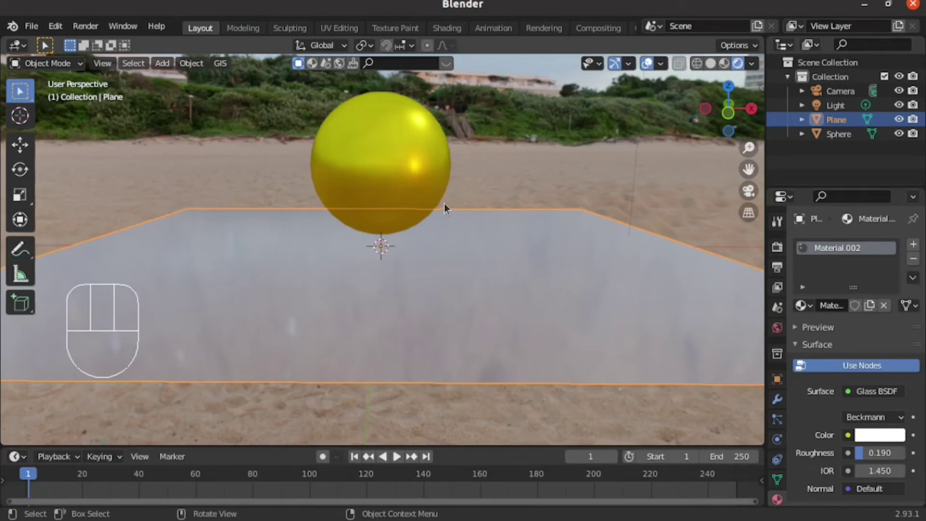
Step: Enable Dynamic Paint on the plane as a canvas with surface type Waves
left_click(758, 66)
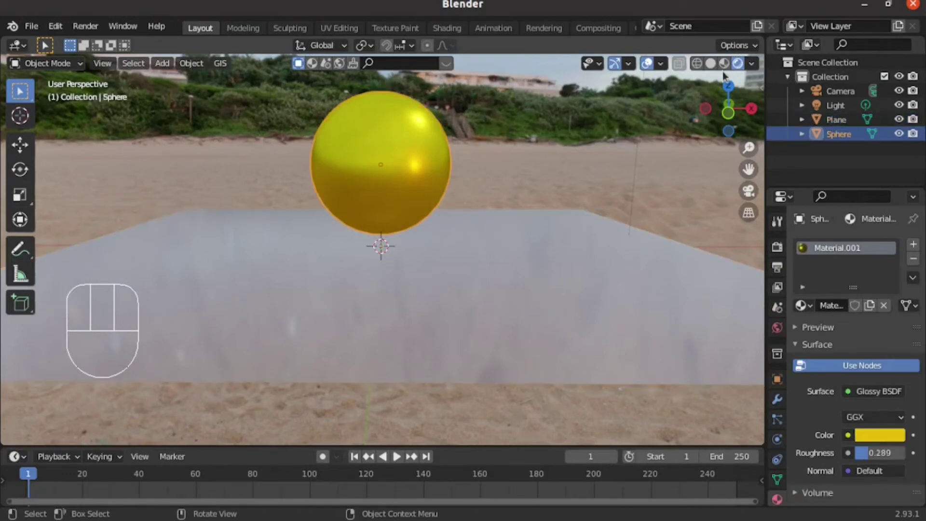
left_click(729, 66)
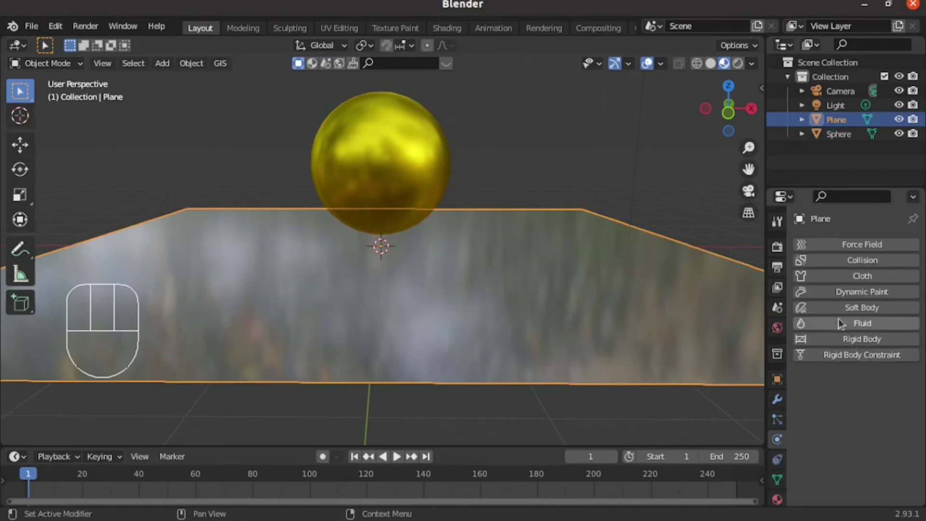
left_click(833, 293)
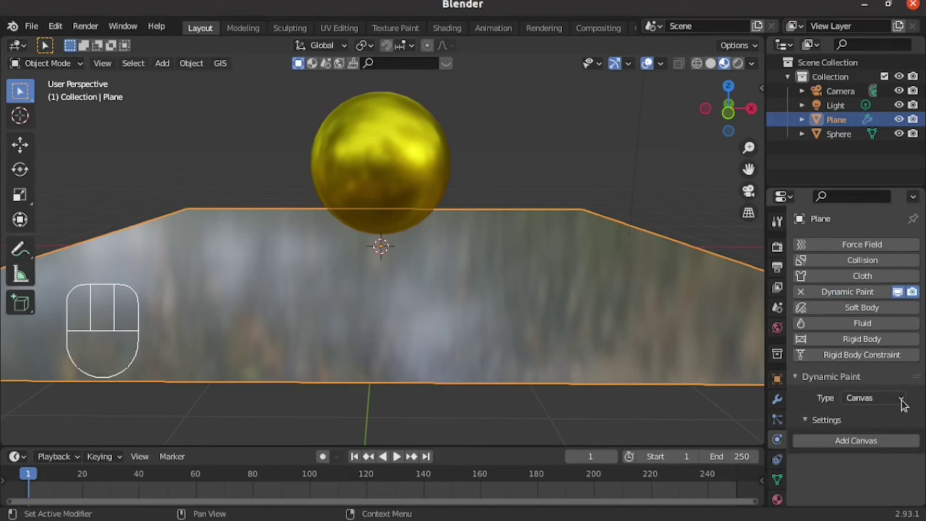
left_click(848, 449)
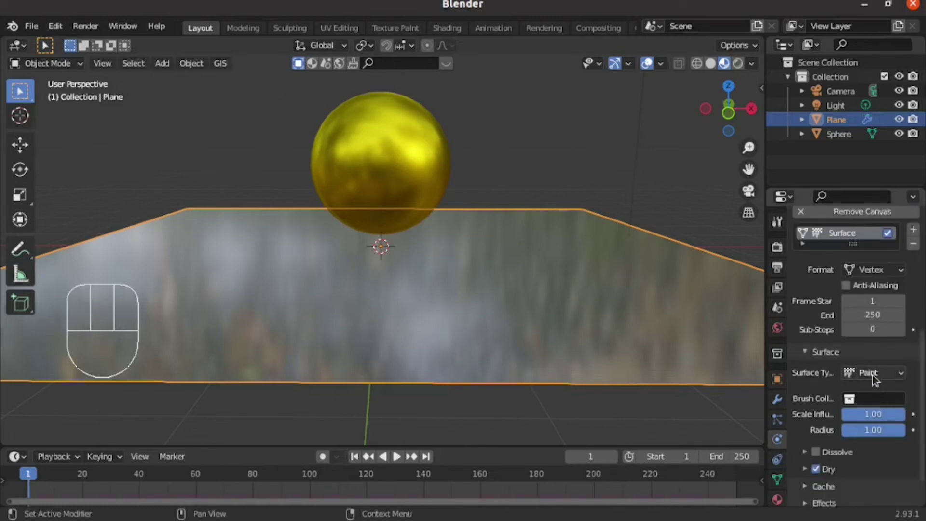
left_click_drag(877, 375, 861, 441)
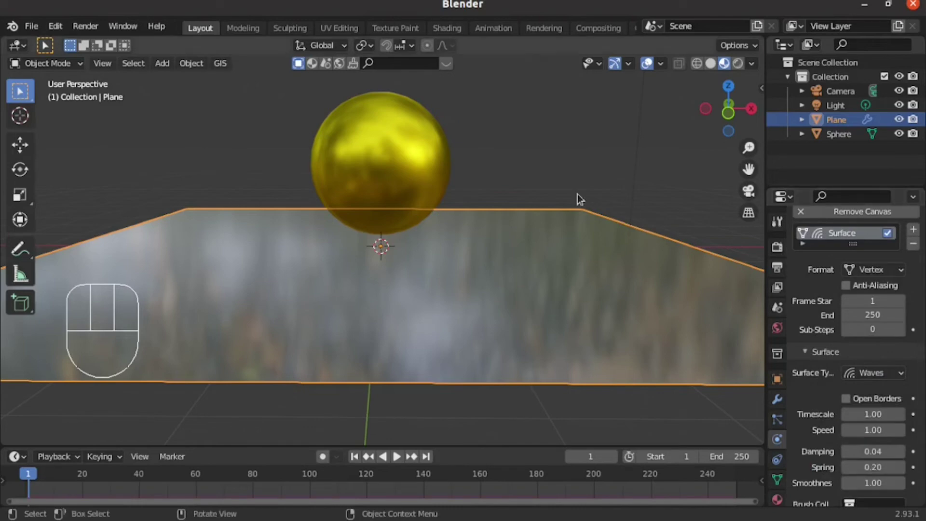
Step: Enable Dynamic Paint on the sphere as a Brush
left_click(402, 155)
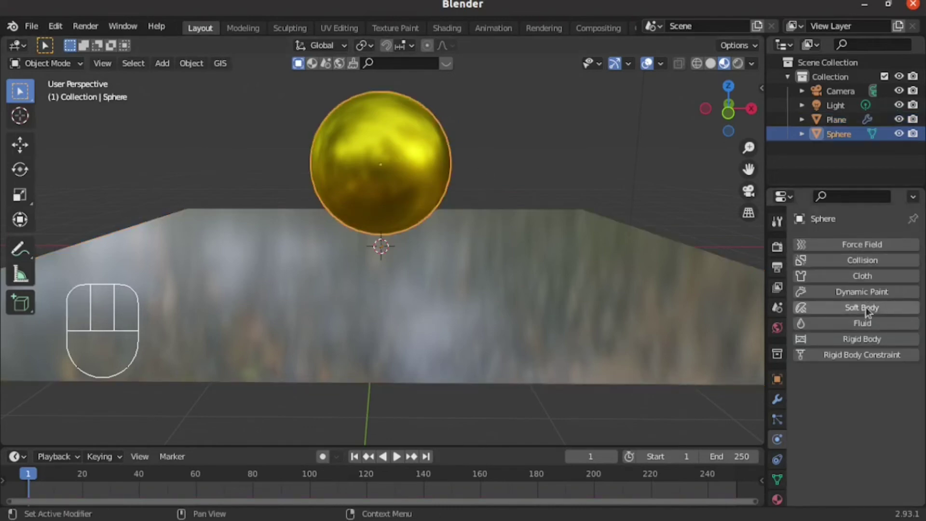
left_click(860, 291)
left_click_drag(882, 398, 870, 421)
left_click(844, 442)
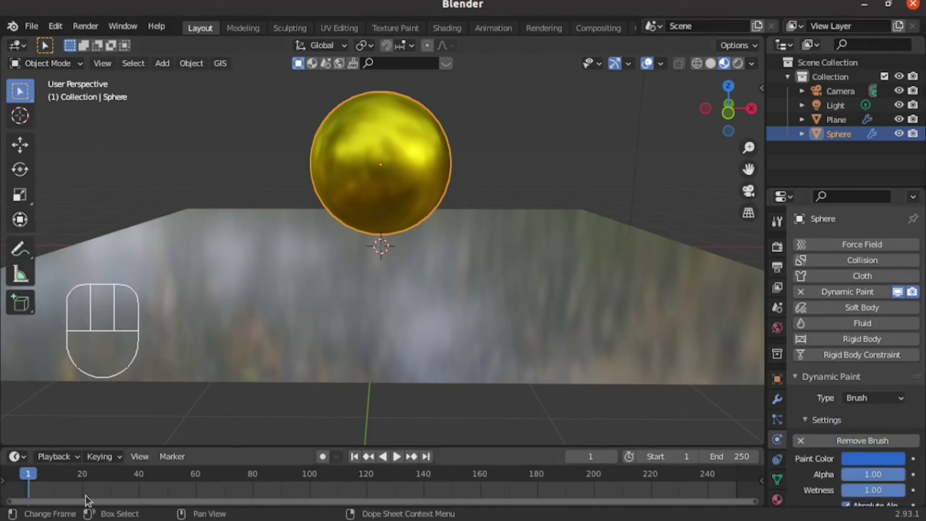
Step: Play the animation and drag the sphere through the plane to raise ripples
key("space")
key("g")
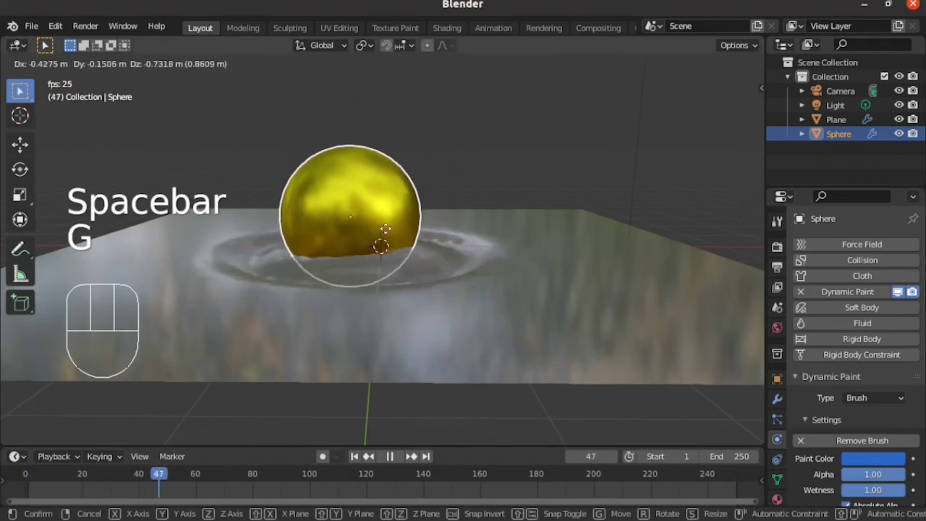